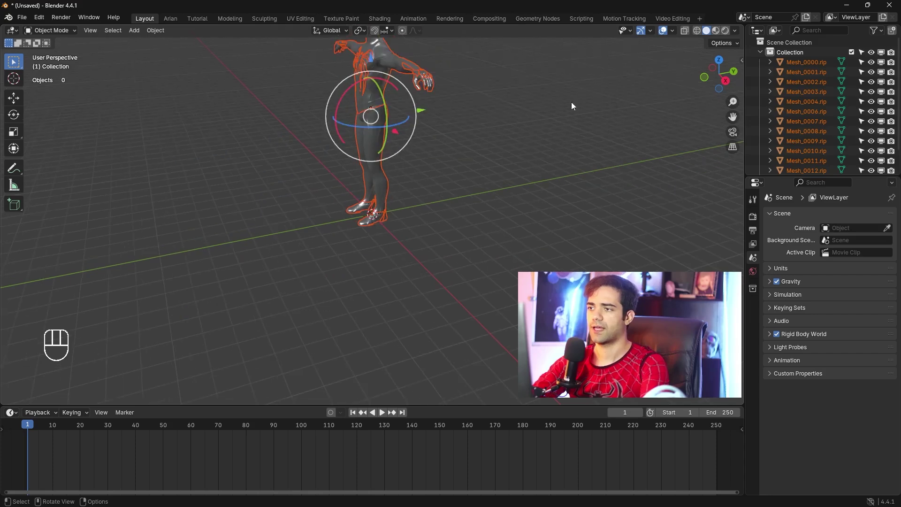
Step: Select all fourteen Mesh_00xx.rip pieces and join them into Mesh_0000.rip with Ctrl+J
{"action": "middle_click", "coordinate": [388, 179]}
{"action": "left_click_drag", "start_coordinate": [413, 189], "coordinate": [406, 270]}
{"action": "left_click_drag", "start_coordinate": [417, 245], "coordinate": [468, 236]}
{"action": "left_click_drag", "start_coordinate": [454, 236], "coordinate": [403, 260]}
{"action": "left_click_drag", "start_coordinate": [411, 260], "coordinate": [437, 254]}
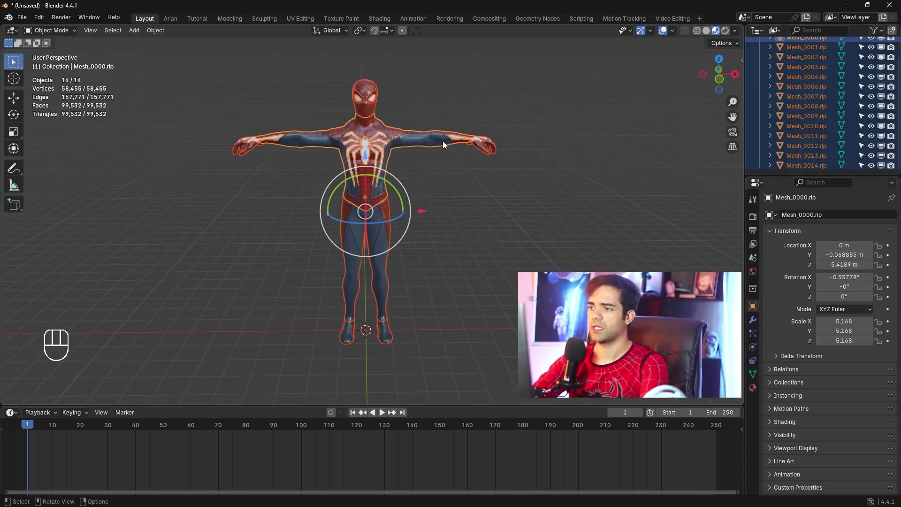
{"action": "left_click", "coordinate": [379, 151]}
{"action": "key", "text": "g"}
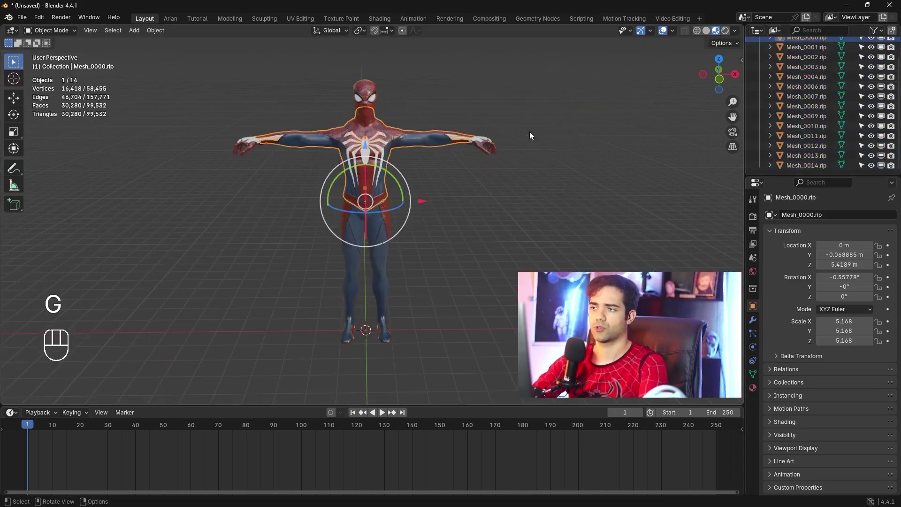
{"action": "left_click", "coordinate": [474, 151]}
{"action": "key", "text": "g"}
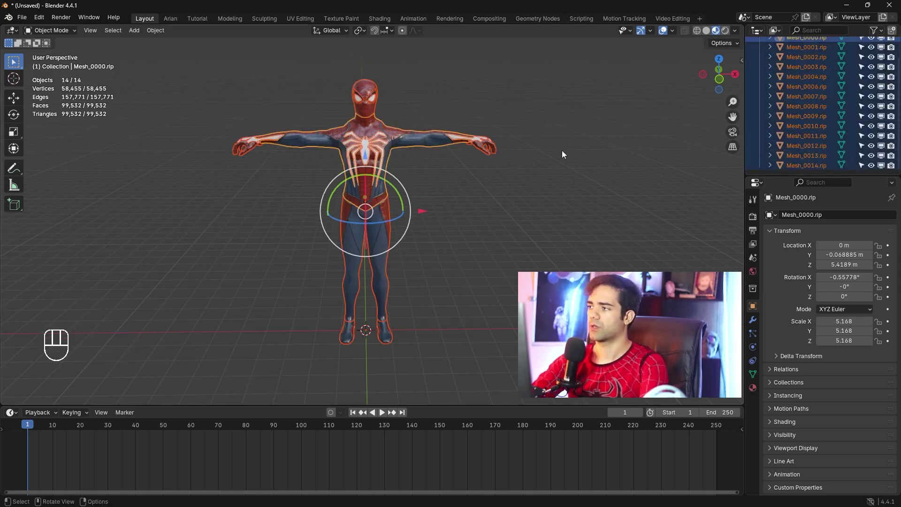
{"action": "key", "text": "ctrl+j"}
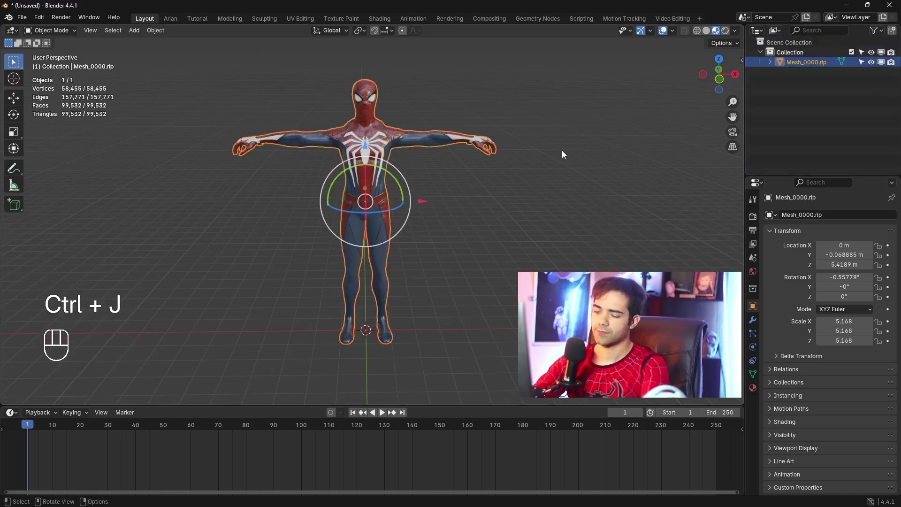
Step: Set Mesh_0000.rip's origin to its geometry so it moves from the feet to the torso
{"action": "left_click_drag", "start_coordinate": [479, 196], "coordinate": [456, 192]}
{"action": "key", "text": "q"}
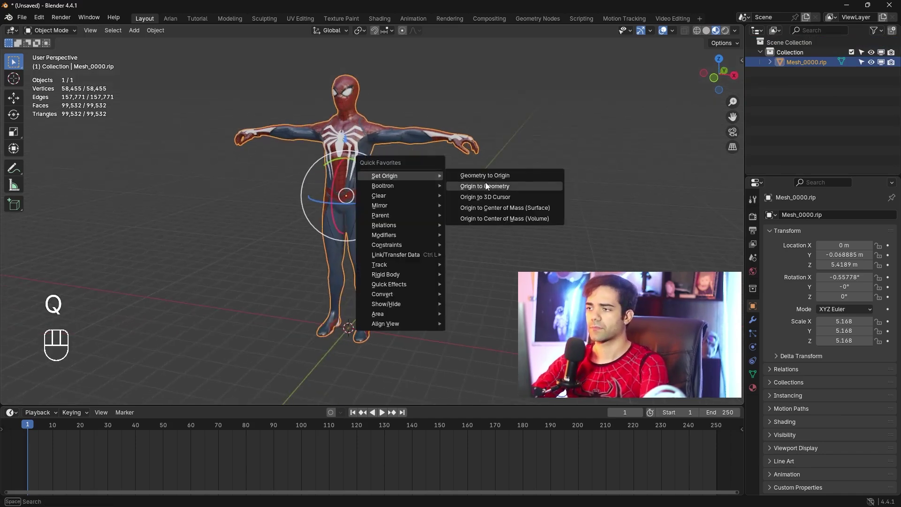
{"action": "left_click_drag", "start_coordinate": [415, 209], "coordinate": [377, 168]}
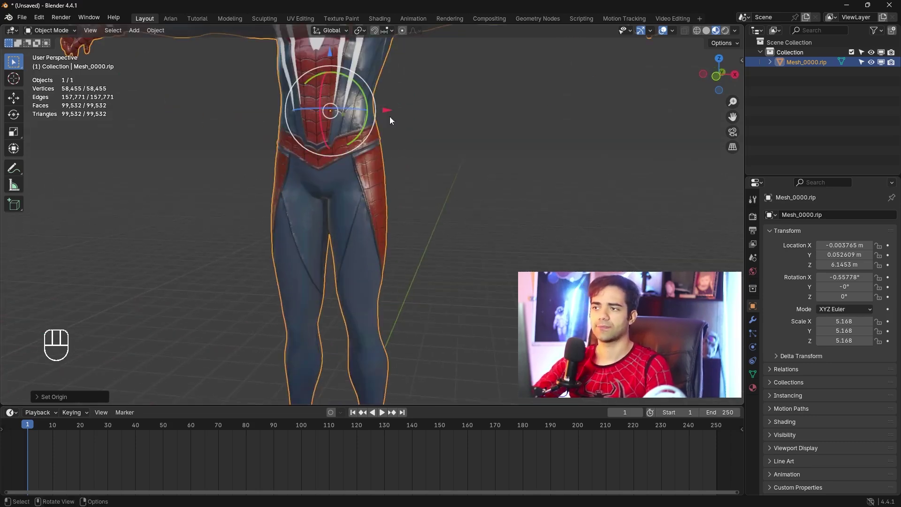
{"action": "left_click_drag", "start_coordinate": [399, 145], "coordinate": [373, 132]}
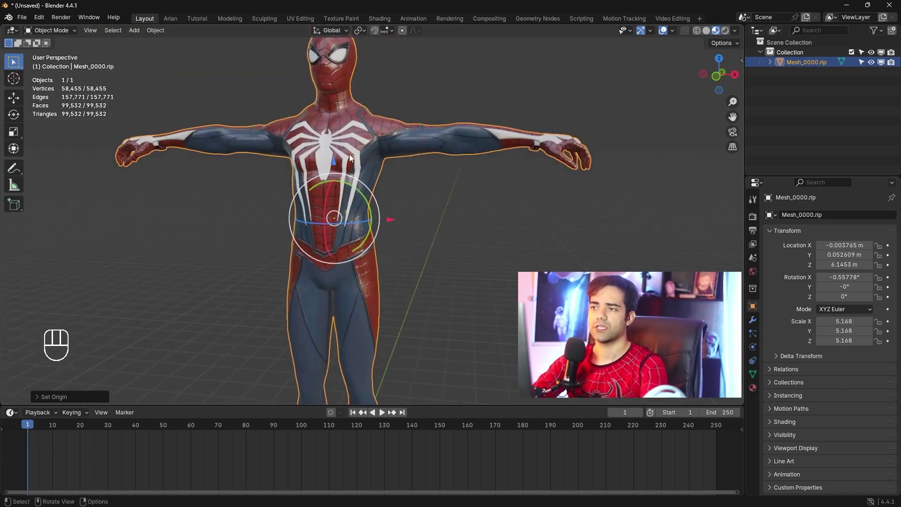
Step: In Edit Mode merge vertices by distance, removing 8,467 duplicates, then return to Object Mode
{"action": "key", "text": "Tab"}
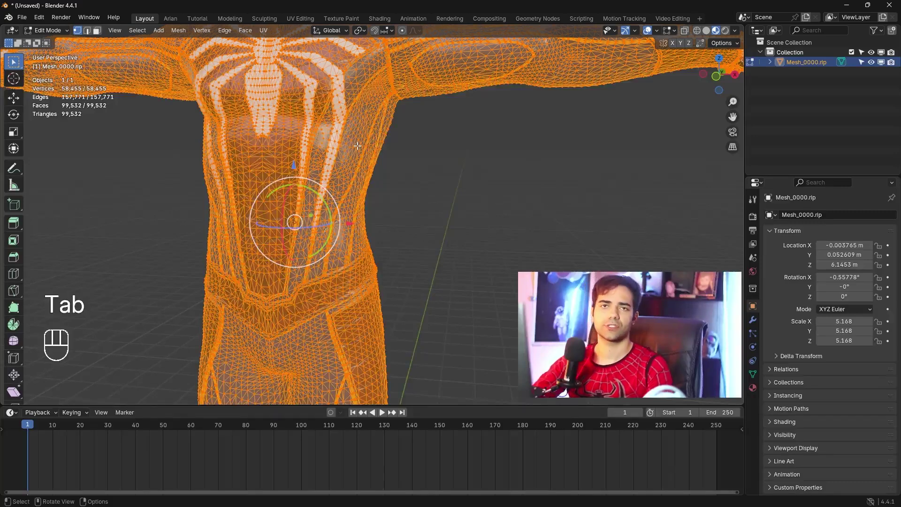
{"action": "key", "text": "m"}
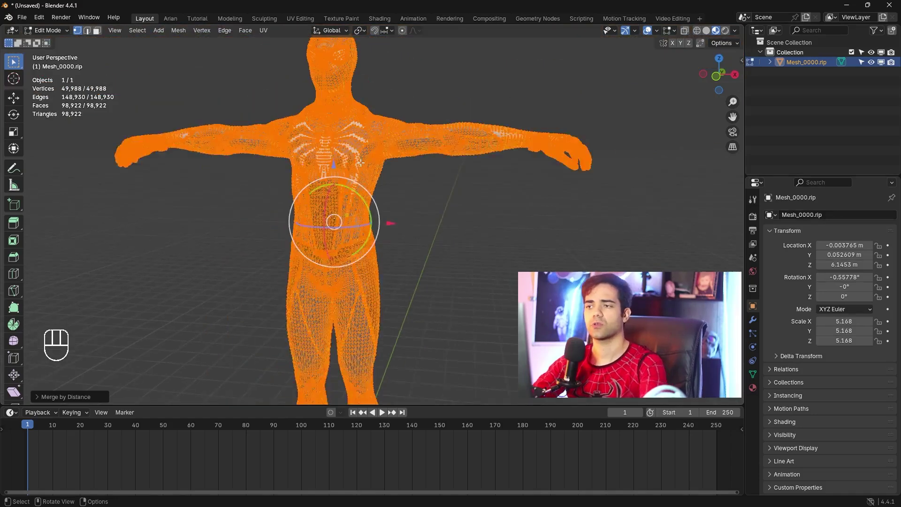
{"action": "key", "text": "Tab"}
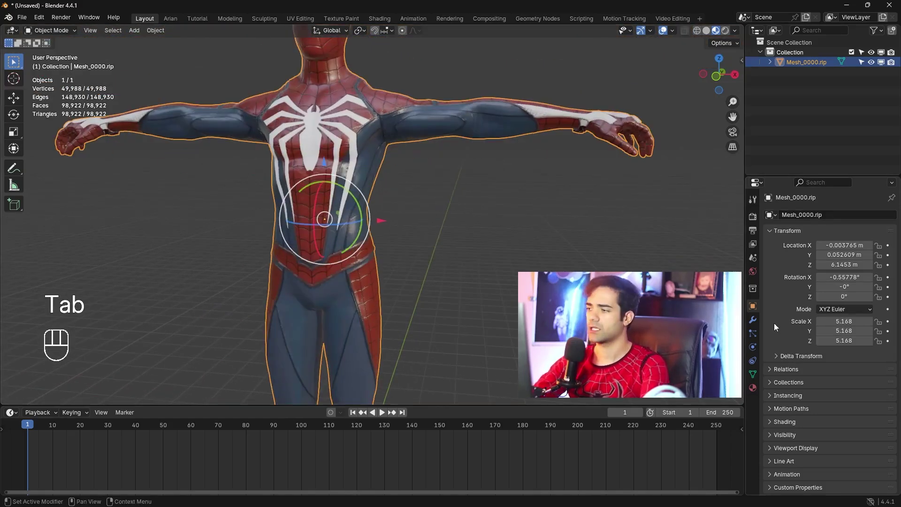
Step: Import the Mixamo FBX animation, preview its playback and extend the frame range to end at 400
{"action": "left_click", "coordinate": [756, 326]}
{"action": "left_click_drag", "start_coordinate": [827, 216], "coordinate": [410, 186]}
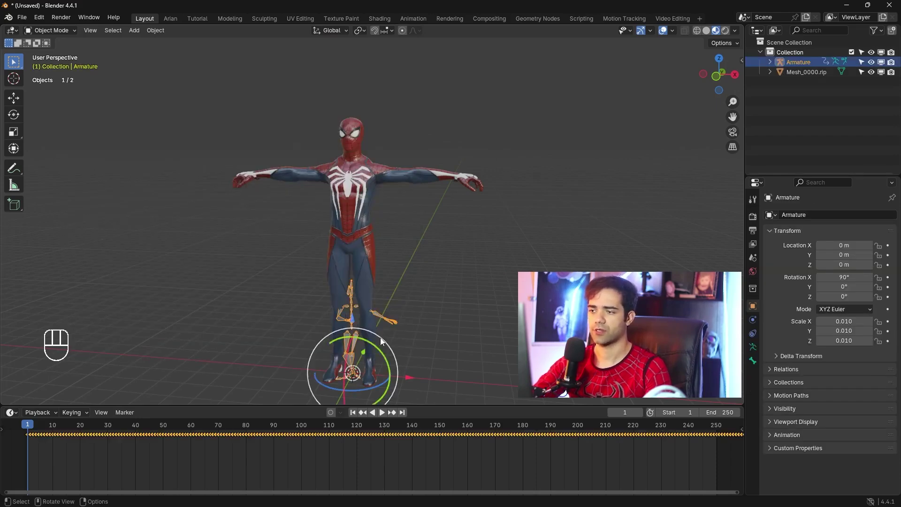
{"action": "key", "text": "space"}
{"action": "middle_click", "coordinate": [397, 329]}
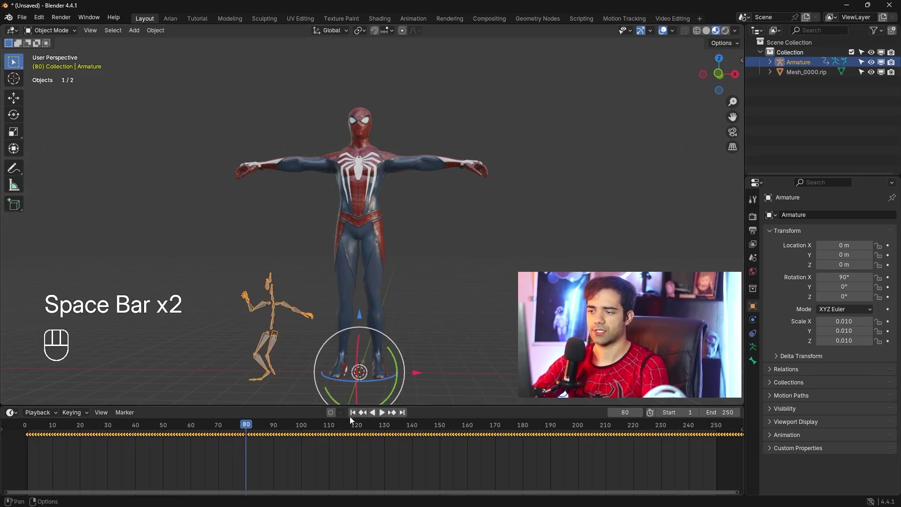
{"action": "key", "text": "space"}
{"action": "left_click", "coordinate": [352, 417]}
{"action": "middle_click", "coordinate": [414, 275]}
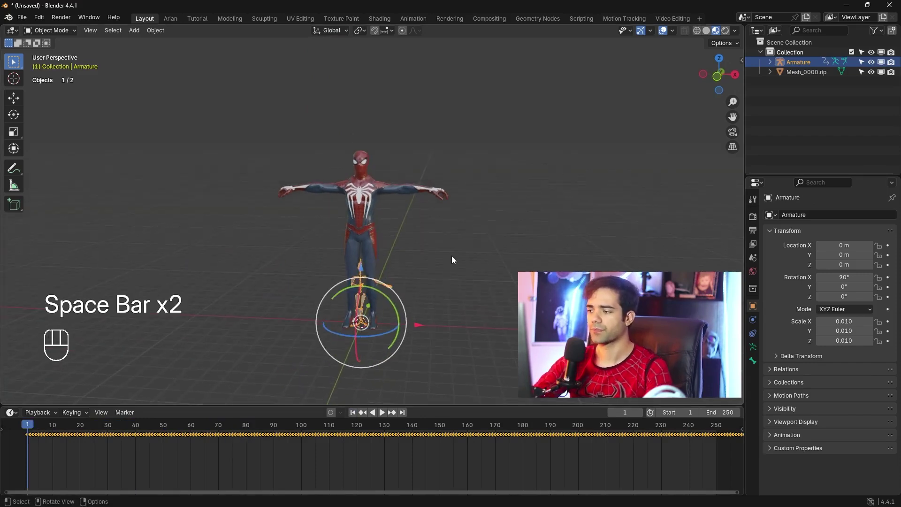
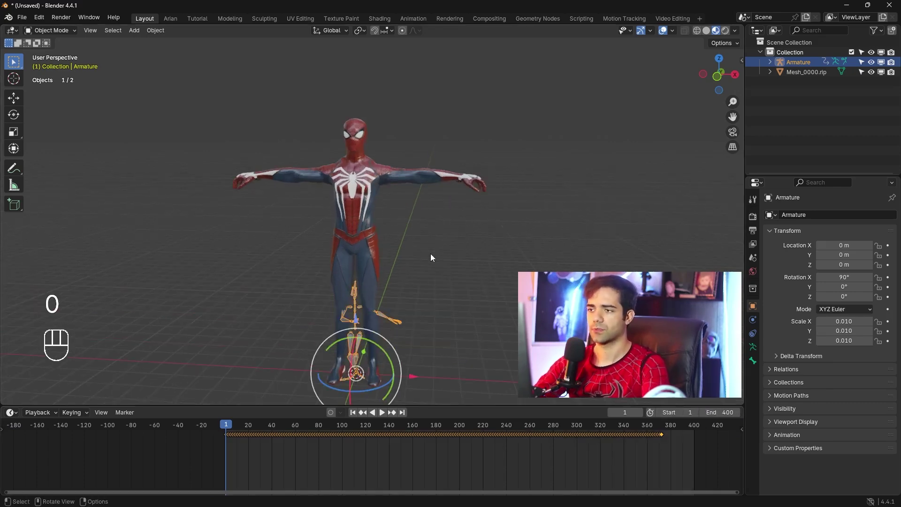
Step: In front view scale the armature up to 0.026 so the skeleton fits the Spider-Man mesh
{"action": "key", "text": "KP_1"}
{"action": "left_click_drag", "start_coordinate": [423, 213], "coordinate": [411, 220]}
{"action": "key", "text": "s"}
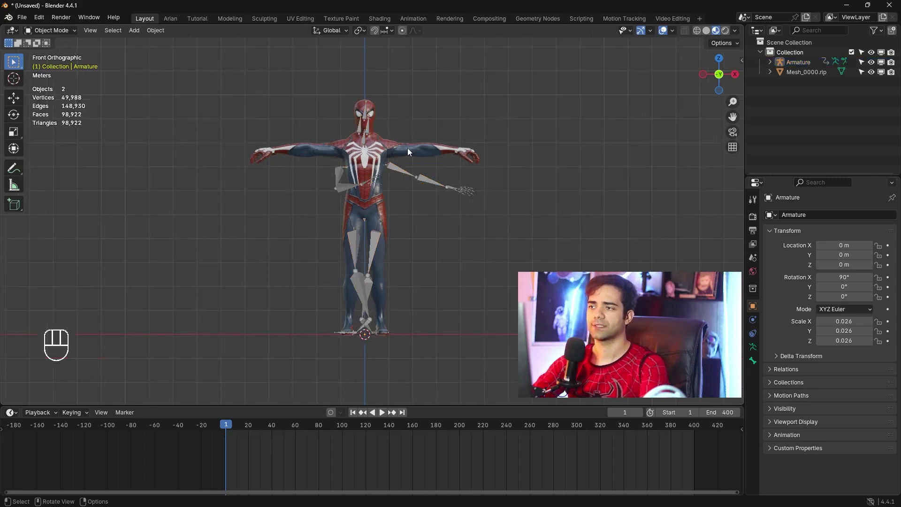
Step: Parent the mesh to the armature with automatic weights and play the Mixamo animation
{"action": "left_click", "coordinate": [410, 151]}
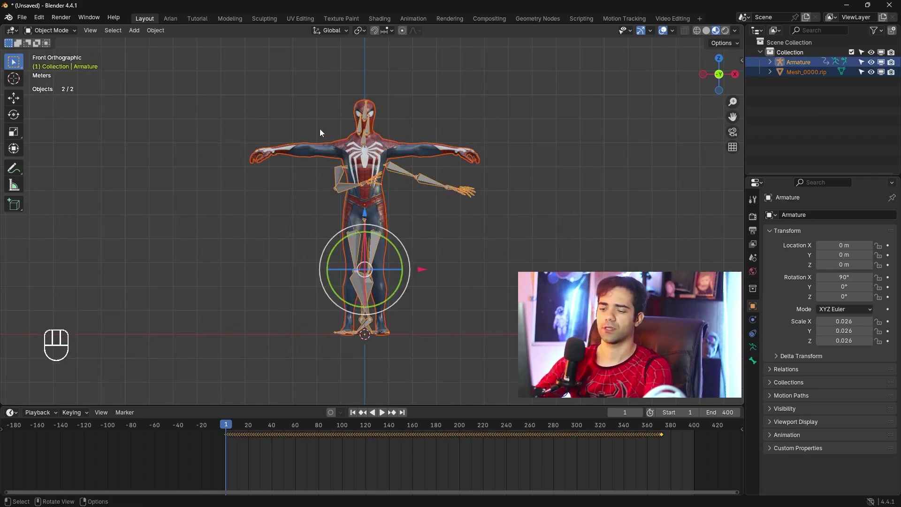
{"action": "key", "text": "ctrl+p"}
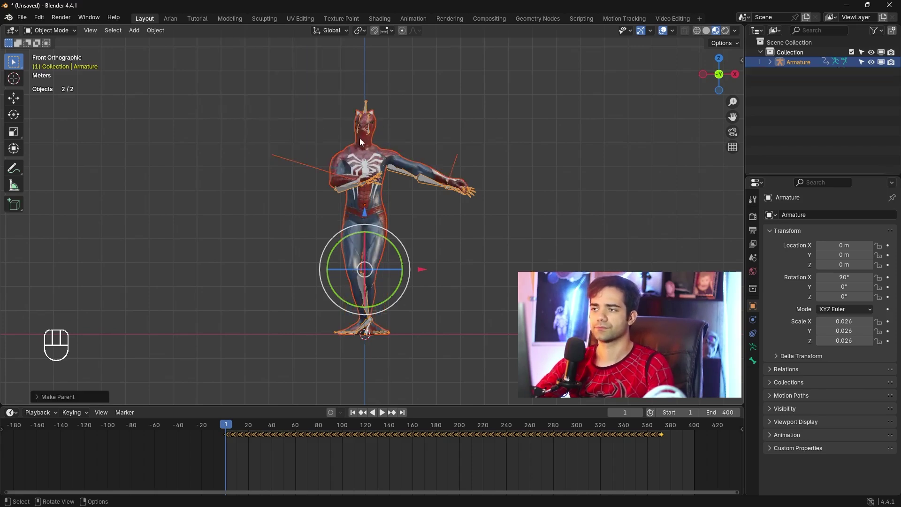
{"action": "key", "text": "space"}
Step: Stop playback so Spider-Man rests back at frame 1 in his starting pose
{"action": "left_click_drag", "start_coordinate": [420, 230], "coordinate": [485, 226]}
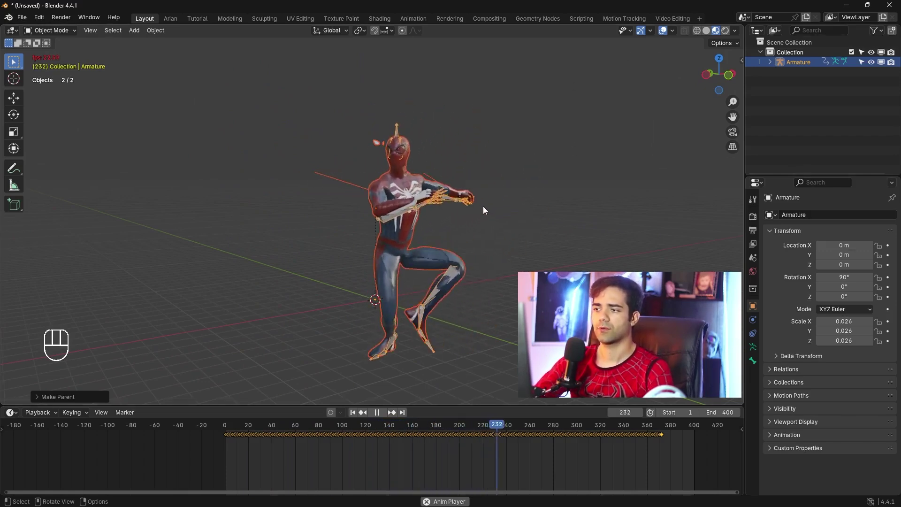
{"action": "key", "text": "space"}
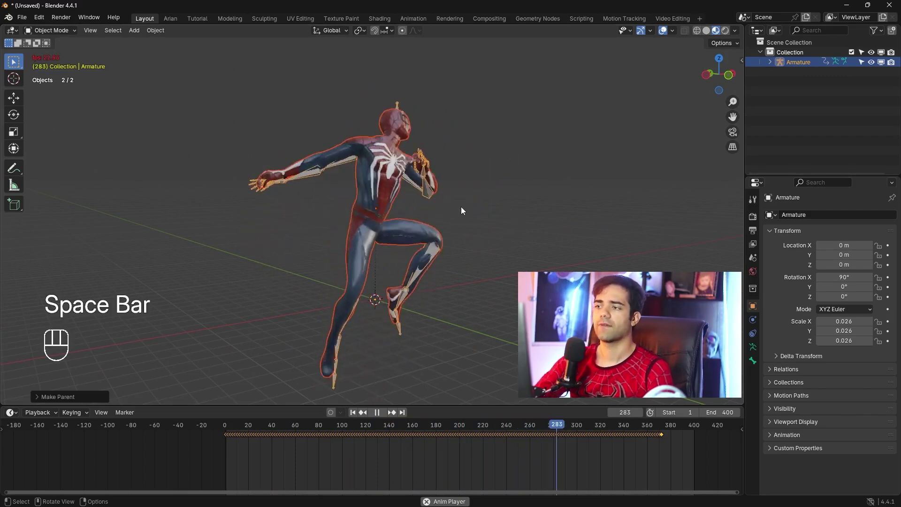
{"action": "middle_click", "coordinate": [466, 223]}
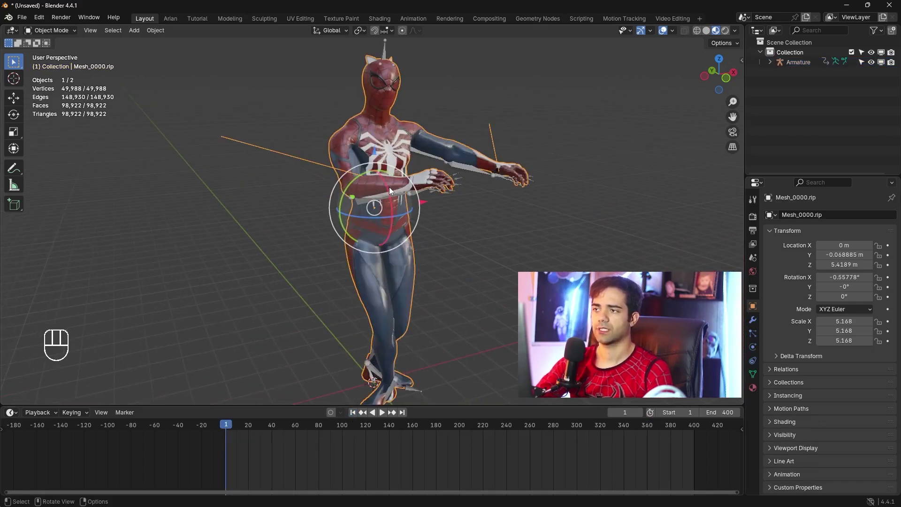
Step: Set the armature to Rest Position for a T-pose and show the mesh's bone vertex groups
{"action": "left_click_drag", "start_coordinate": [433, 152], "coordinate": [393, 169]}
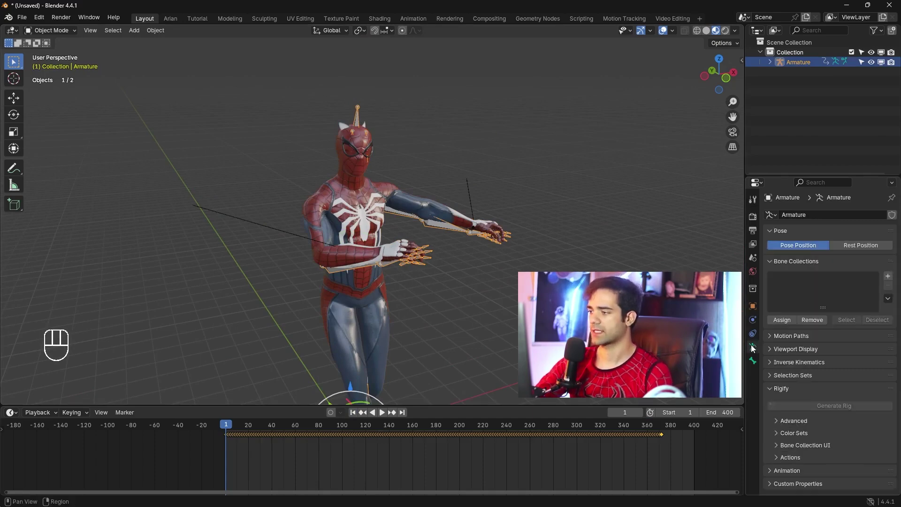
{"action": "left_click", "coordinate": [874, 251]}
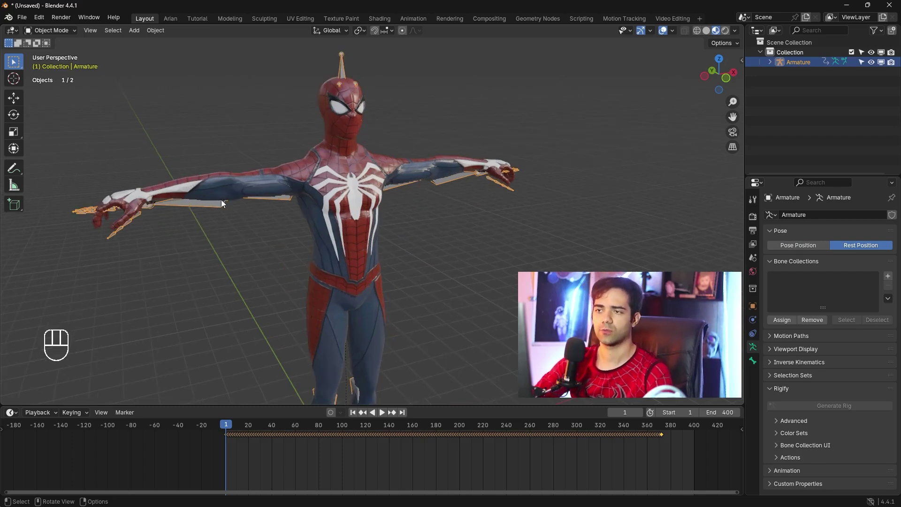
{"action": "middle_click", "coordinate": [227, 219]}
{"action": "middle_click", "coordinate": [364, 241]}
{"action": "left_click_drag", "start_coordinate": [350, 217], "coordinate": [354, 201]}
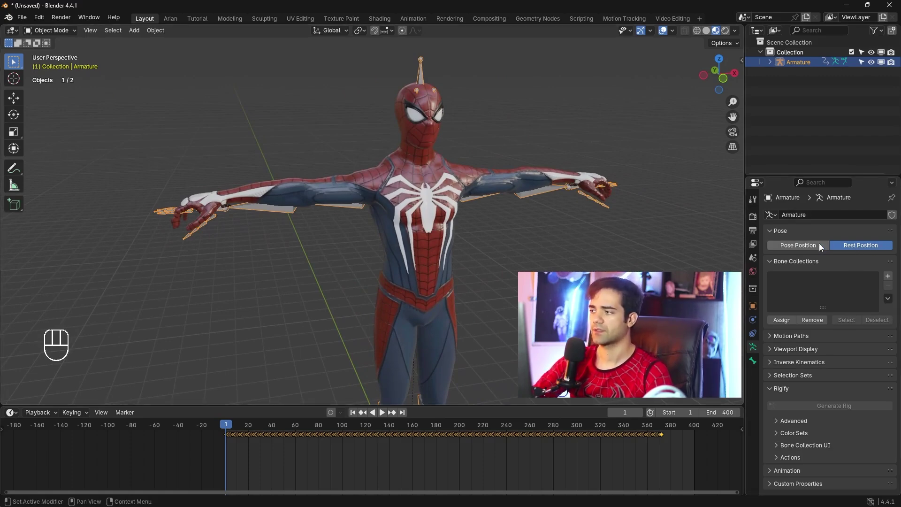
{"action": "left_click", "coordinate": [866, 246]}
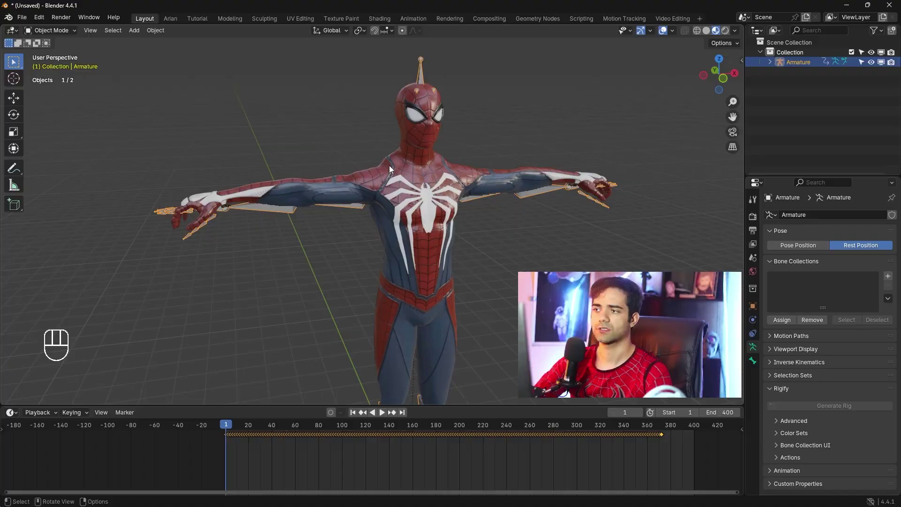
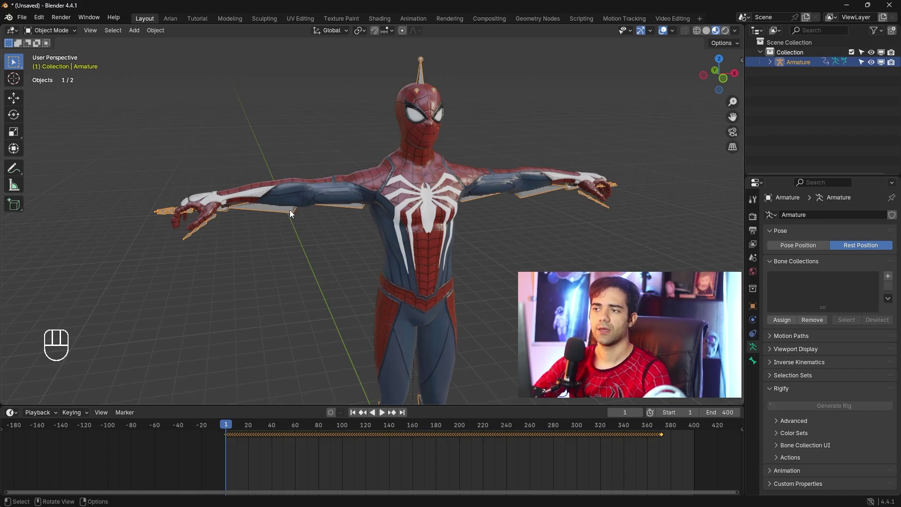
{"action": "left_click_drag", "start_coordinate": [324, 234], "coordinate": [306, 165]}
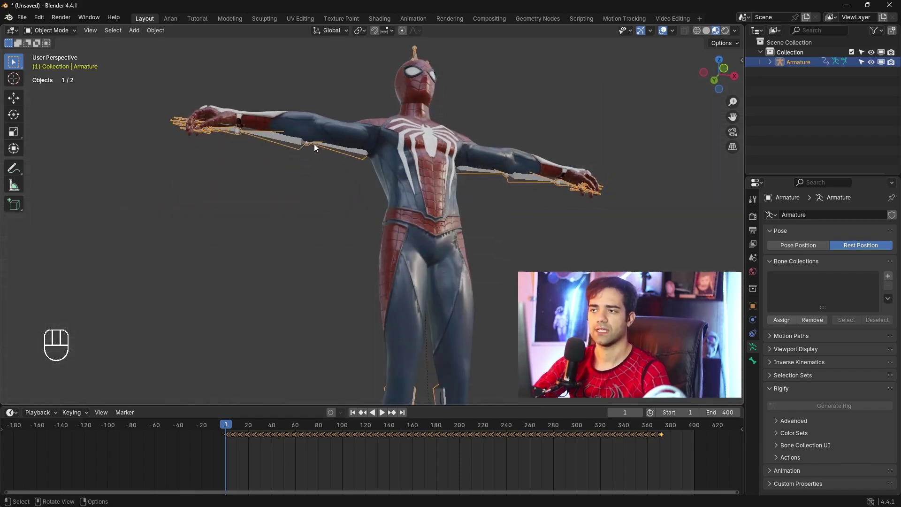
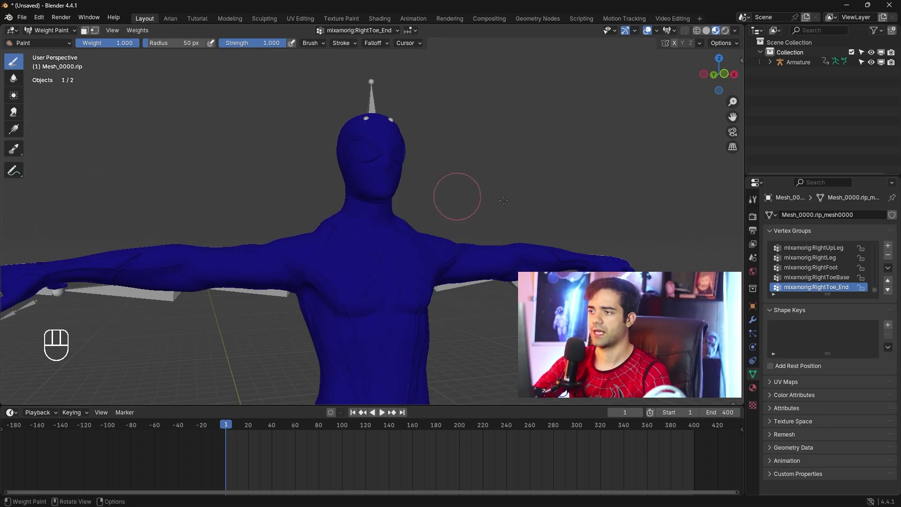
Step: In Weight Paint inspect the RightFoot, LeftHandIndex3, Head and RightEye vertex group weights
{"action": "left_click", "coordinate": [830, 275]}
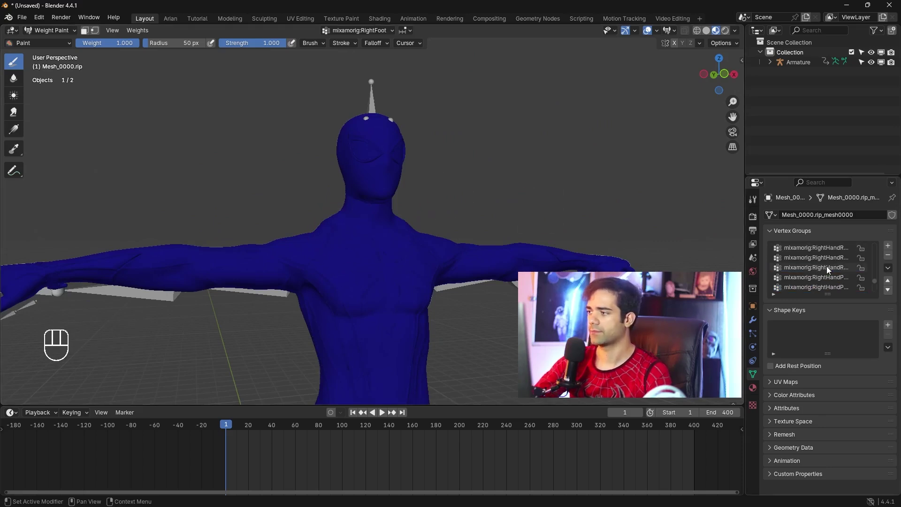
{"action": "left_click", "coordinate": [829, 272]}
{"action": "left_click_drag", "start_coordinate": [878, 275], "coordinate": [838, 270]}
{"action": "left_click", "coordinate": [838, 270]}
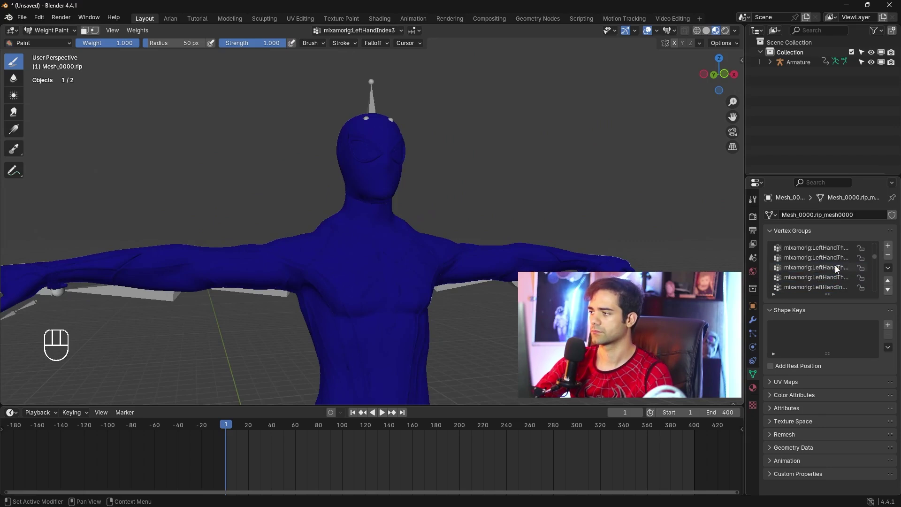
{"action": "left_click_drag", "start_coordinate": [879, 259], "coordinate": [844, 265]}
{"action": "left_click", "coordinate": [832, 272]}
{"action": "left_click", "coordinate": [831, 262]}
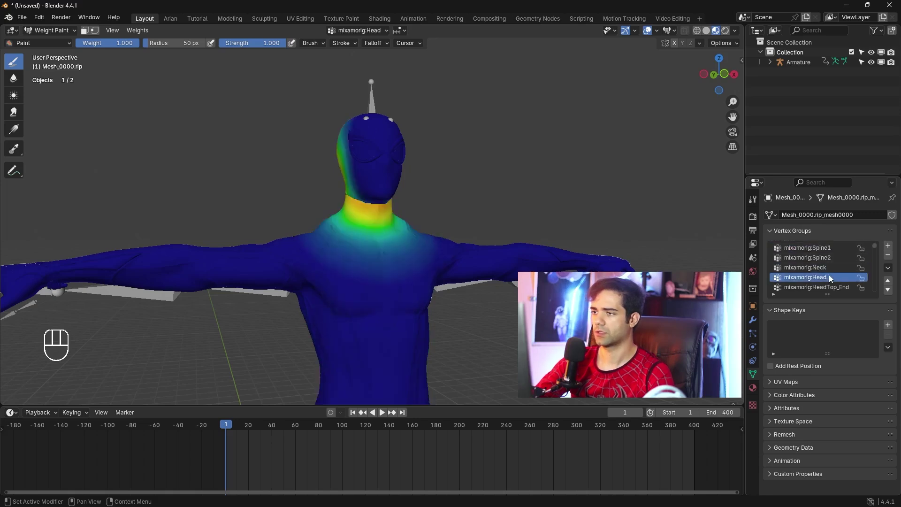